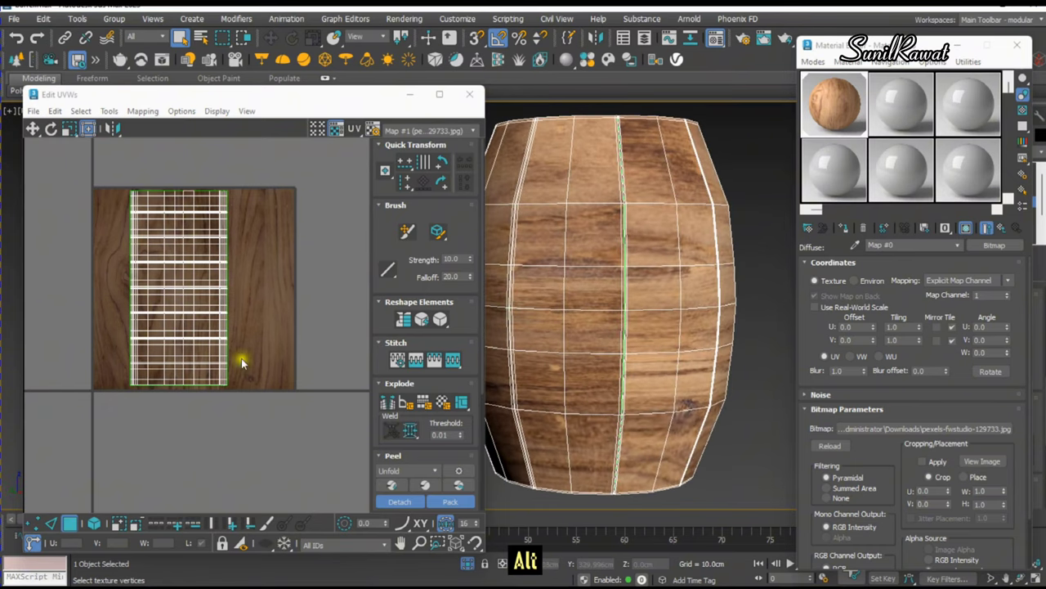
Step: Undo a misplaced UV move, then toggle Edged Faces after closing the UV editor
key(ctrl+z)
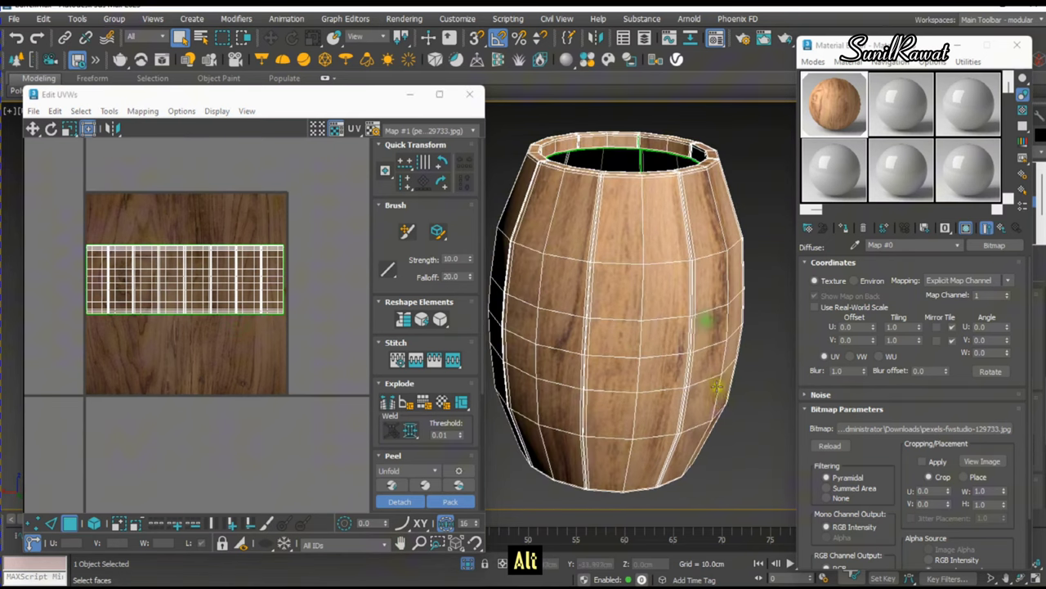
key(F4)
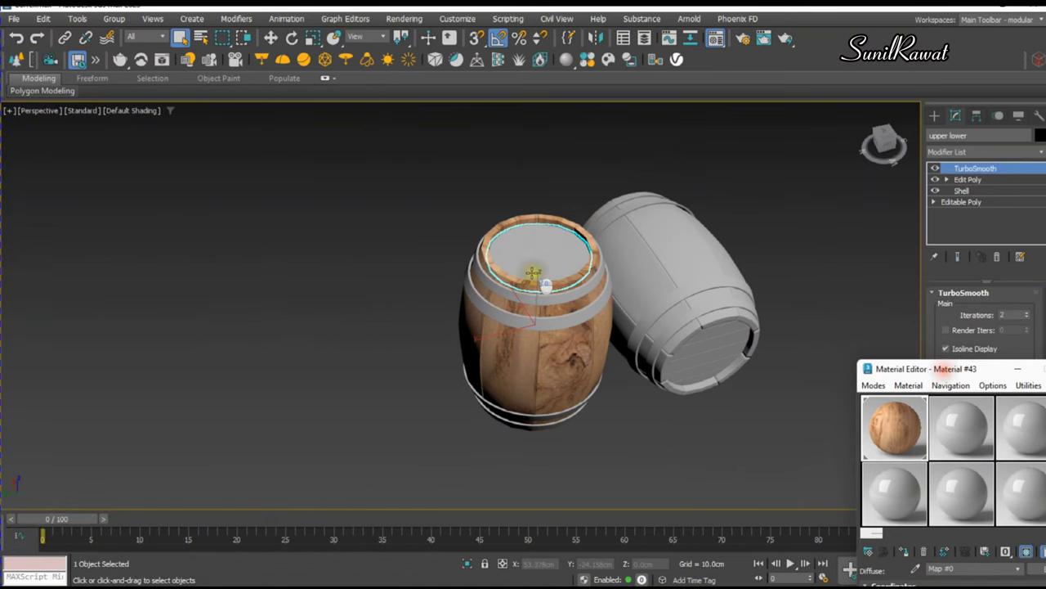
Step: Isolate the barrel lid with Edged Faces shown and add an Unwrap UVW modifier
key(w)
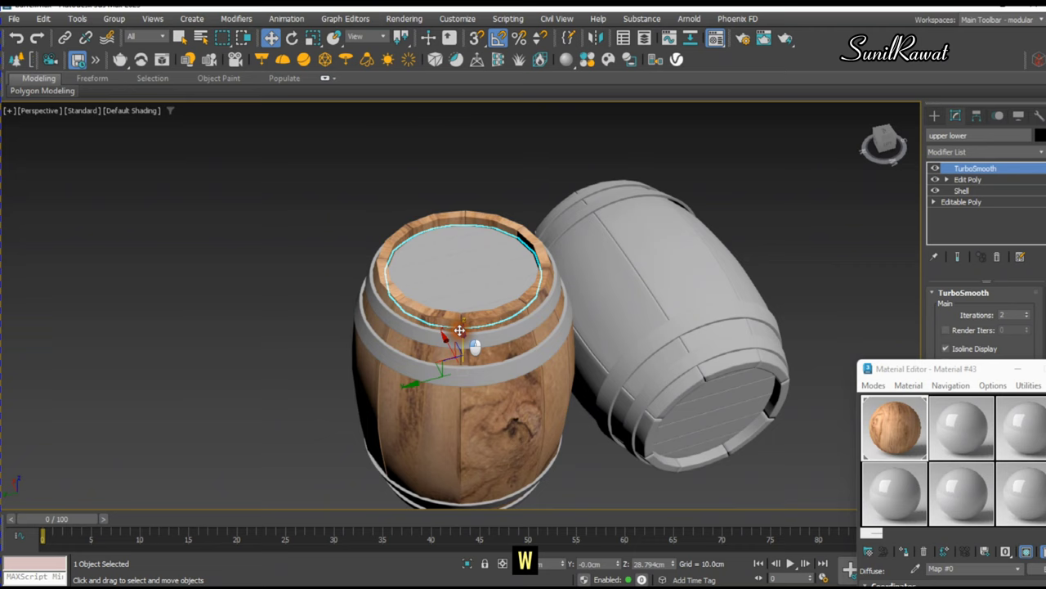
key(ctrl+z)
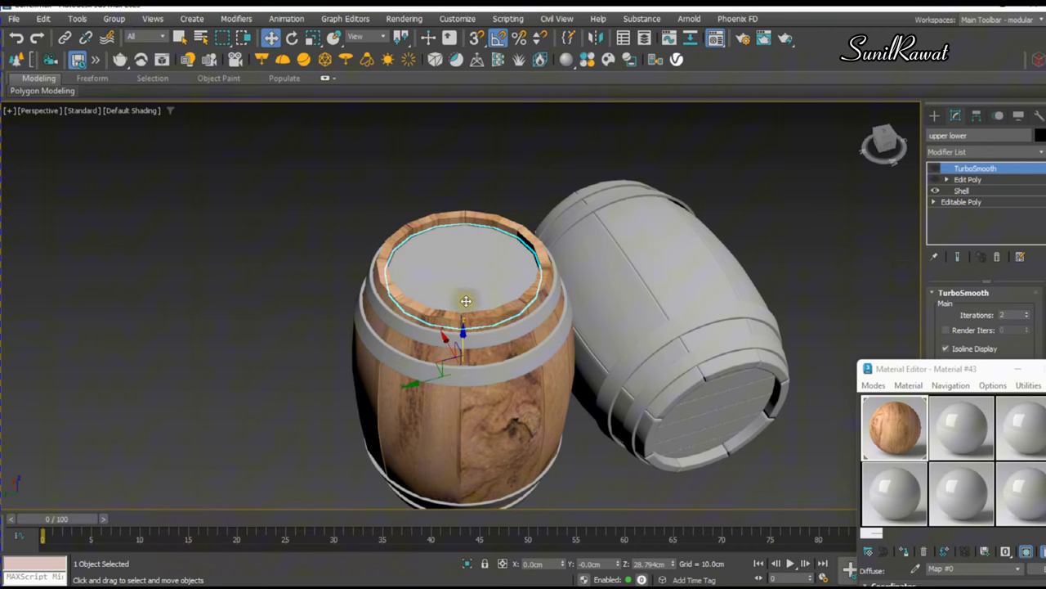
key(alt+q)
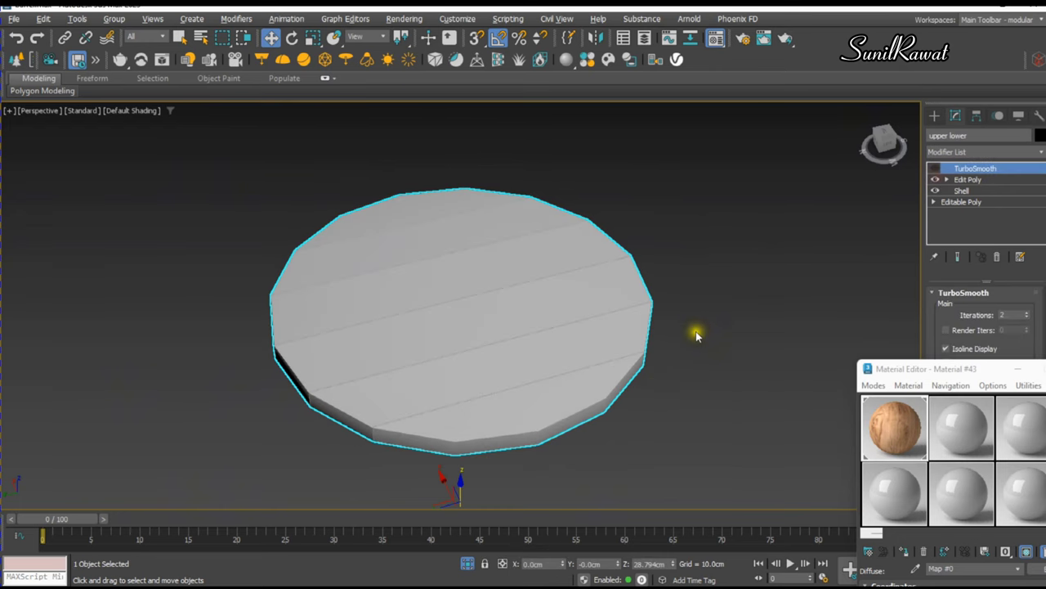
key(F4)
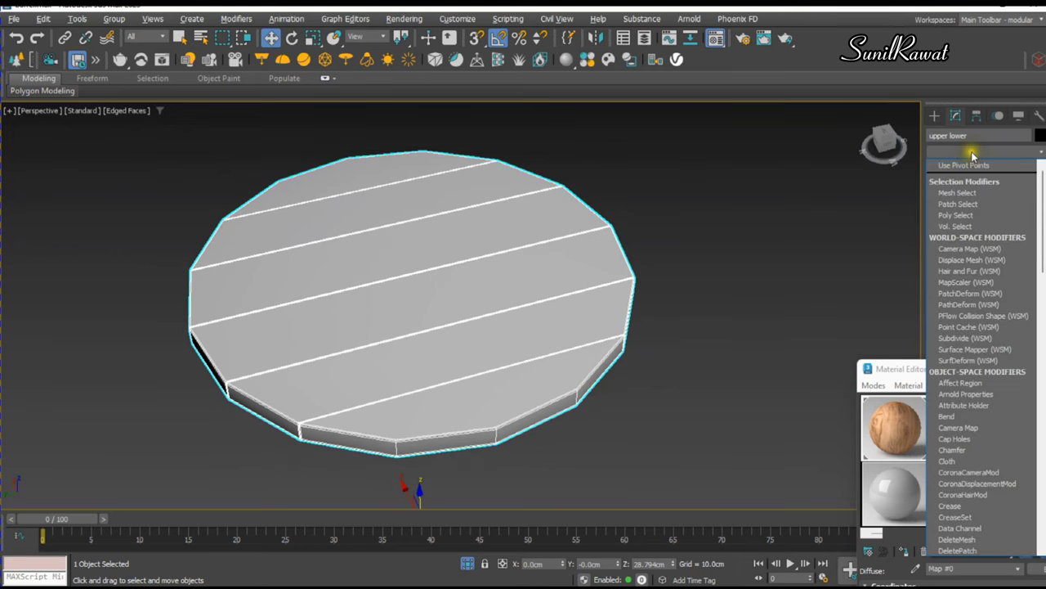
key(u)
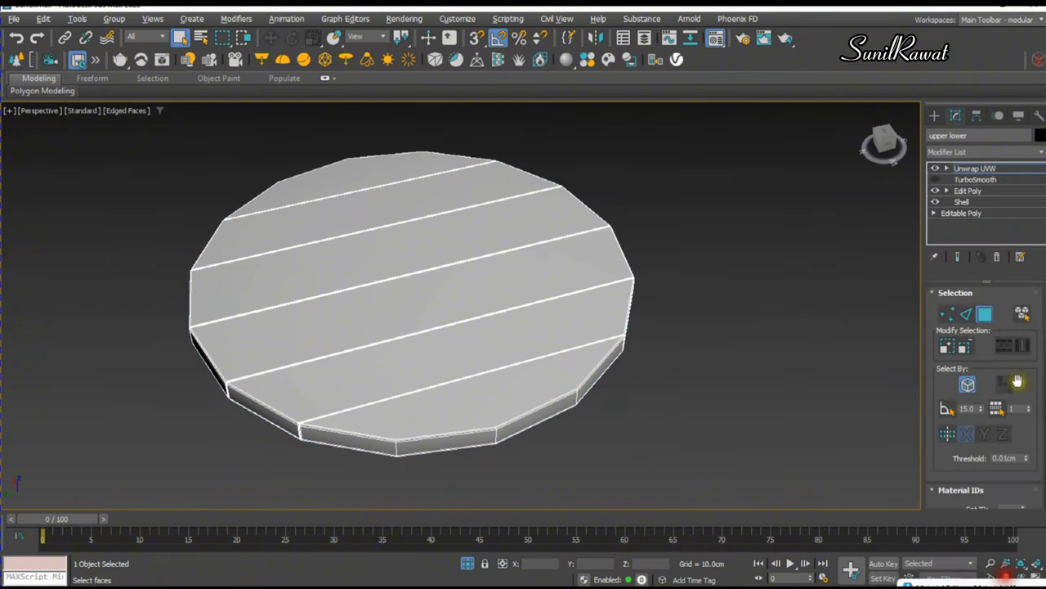
Step: Select every face of the lid inside the Unwrap UVW modifier
key(ctrl+a)
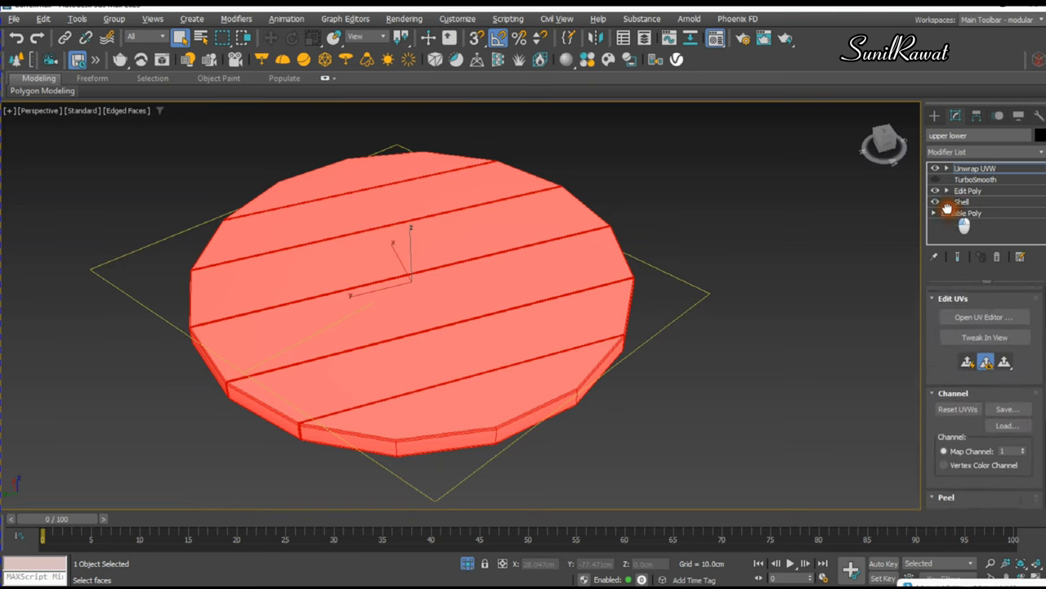
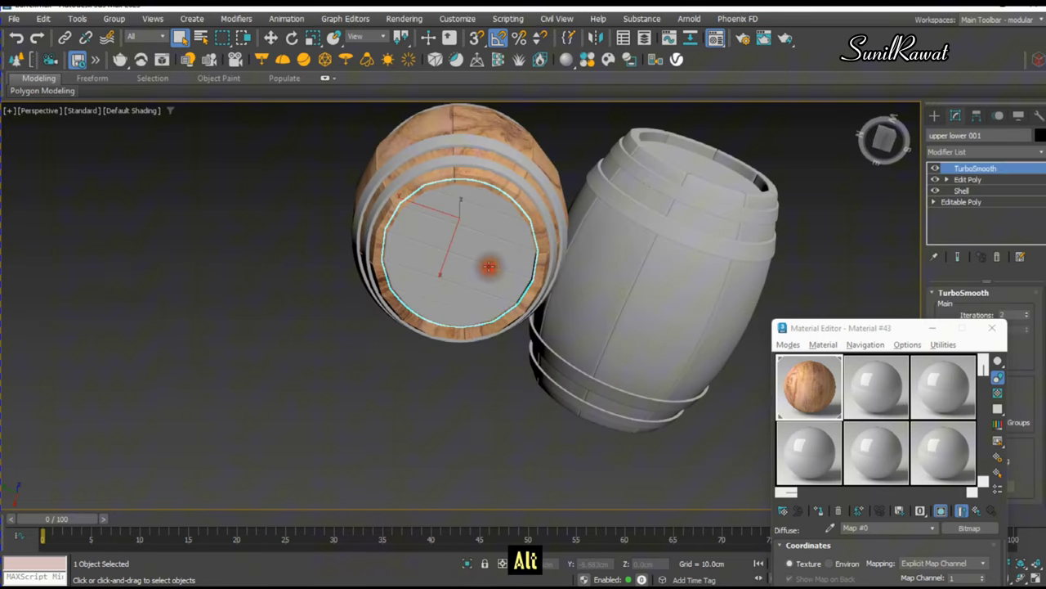
Step: Mirror a copy of the lid across the YZ axis to close the barrel's bottom
key(Delete)
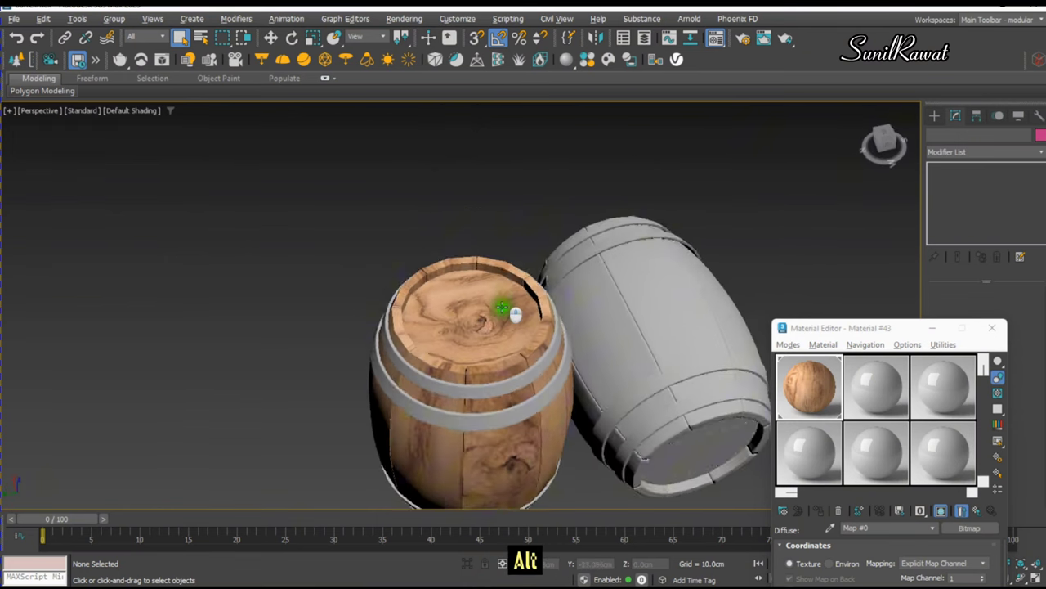
key(w)
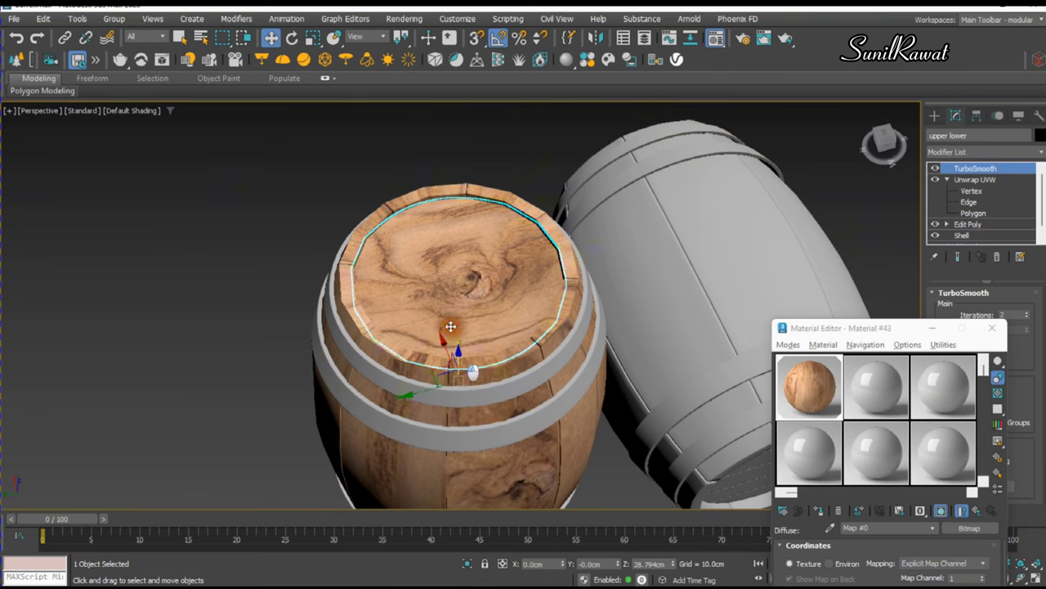
key(ctrl+z)
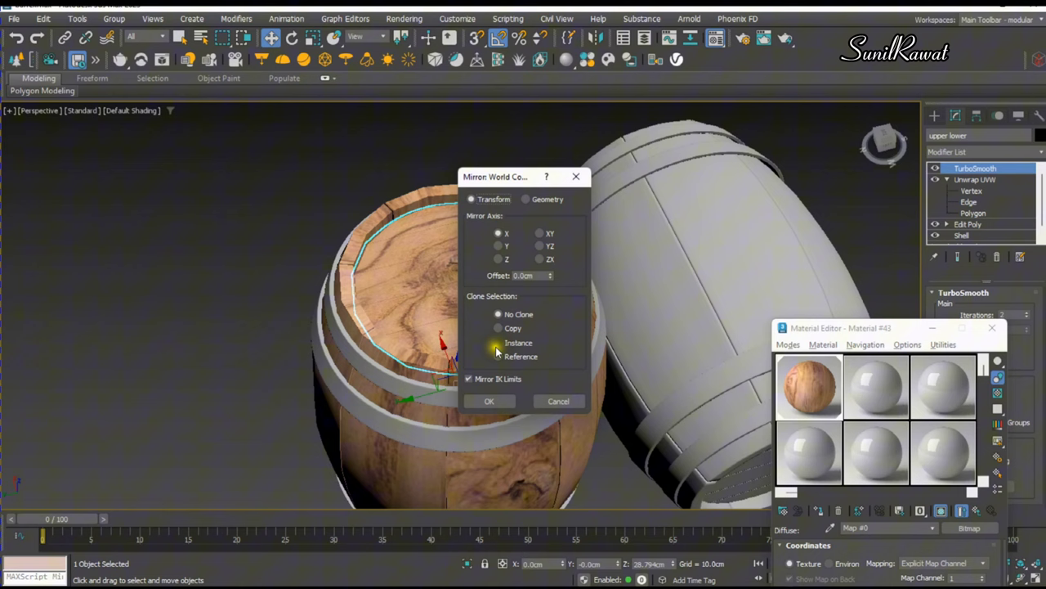
click(506, 329)
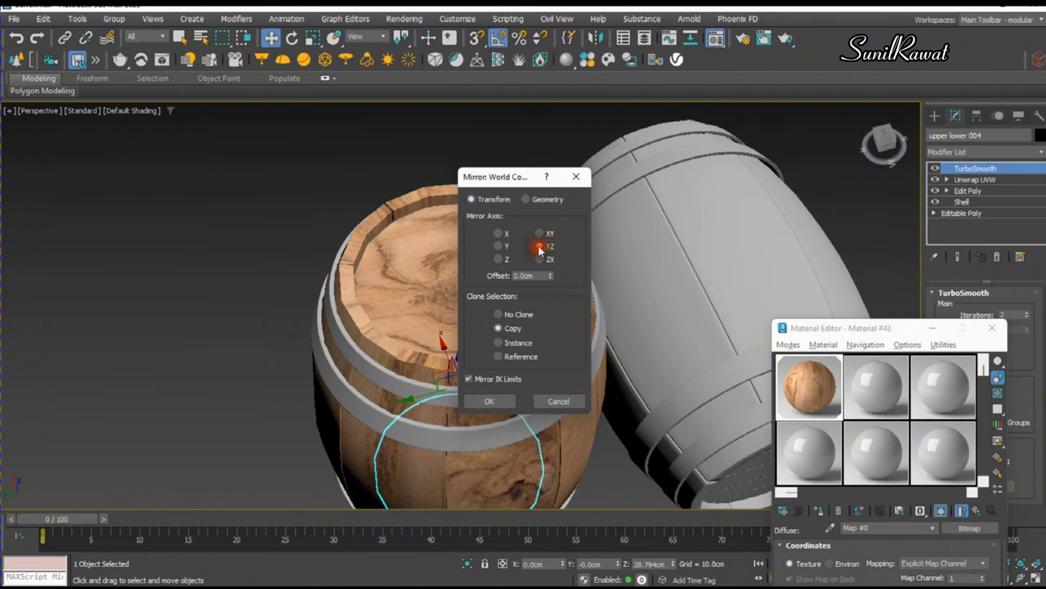
click(502, 405)
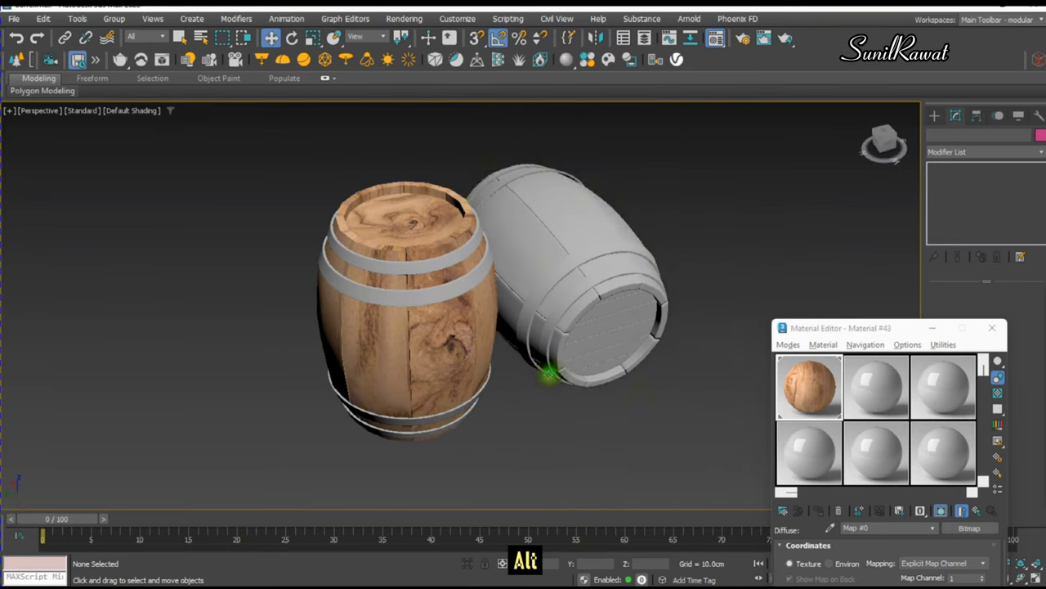
Step: Delete the grey untextured barrel from the scene
key(Delete)
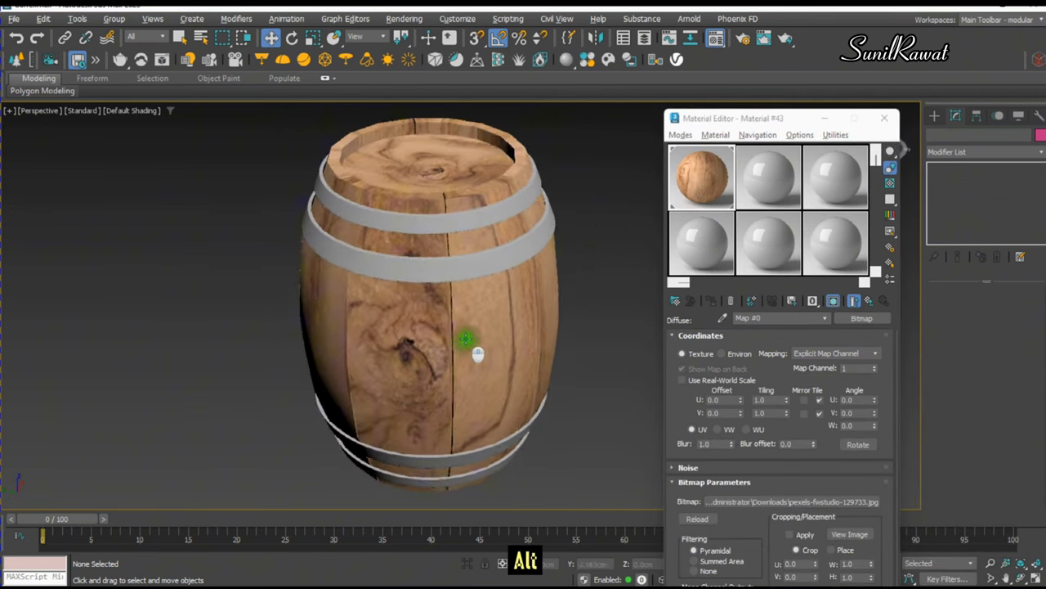
Step: Toggle Edged Faces to show the mesh edges over the shaded, metal-banded barrel
key(F4)
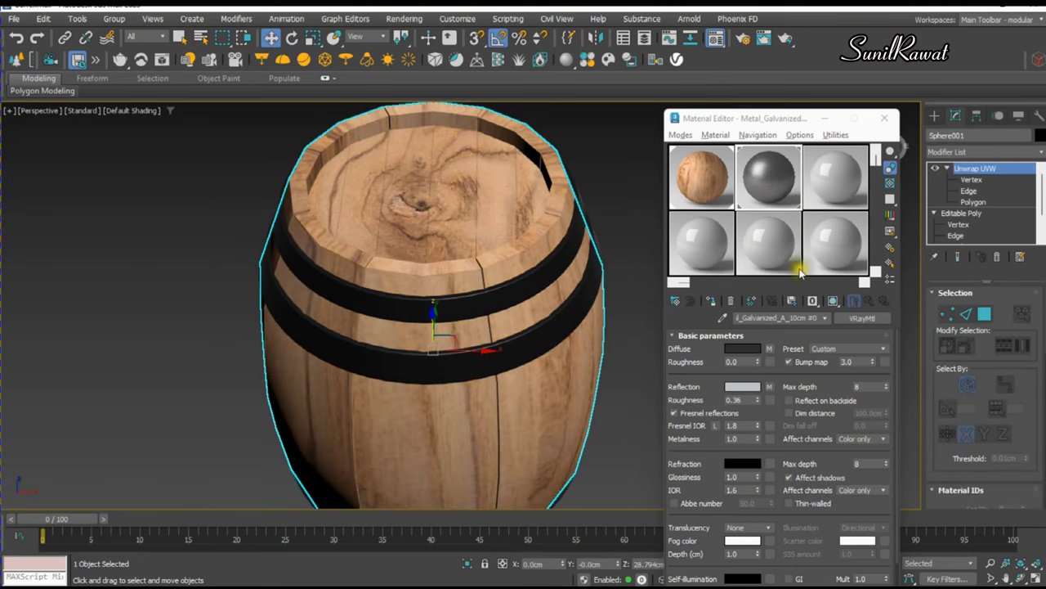
key(F4)
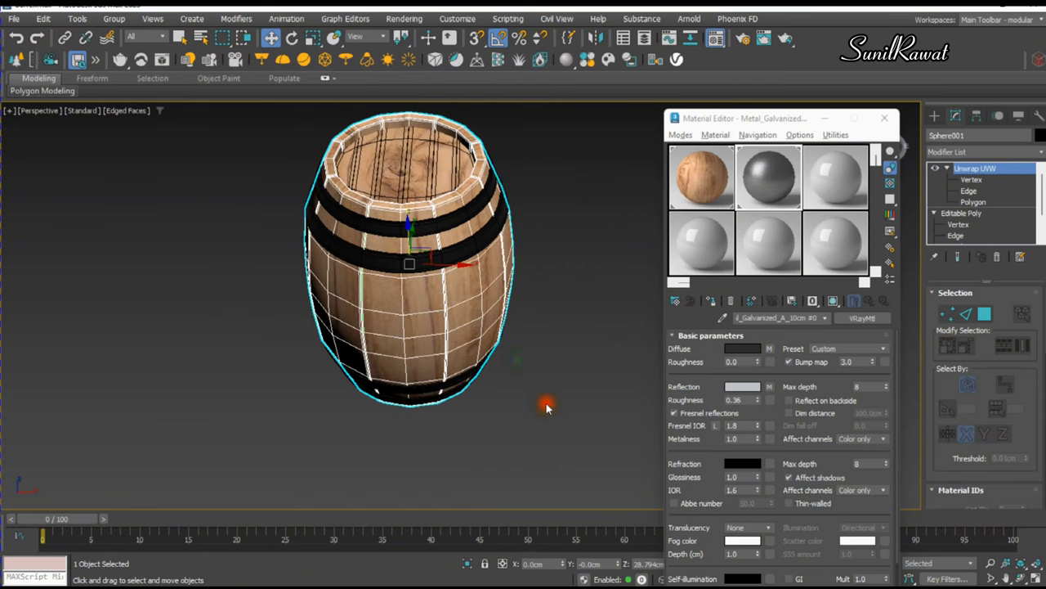
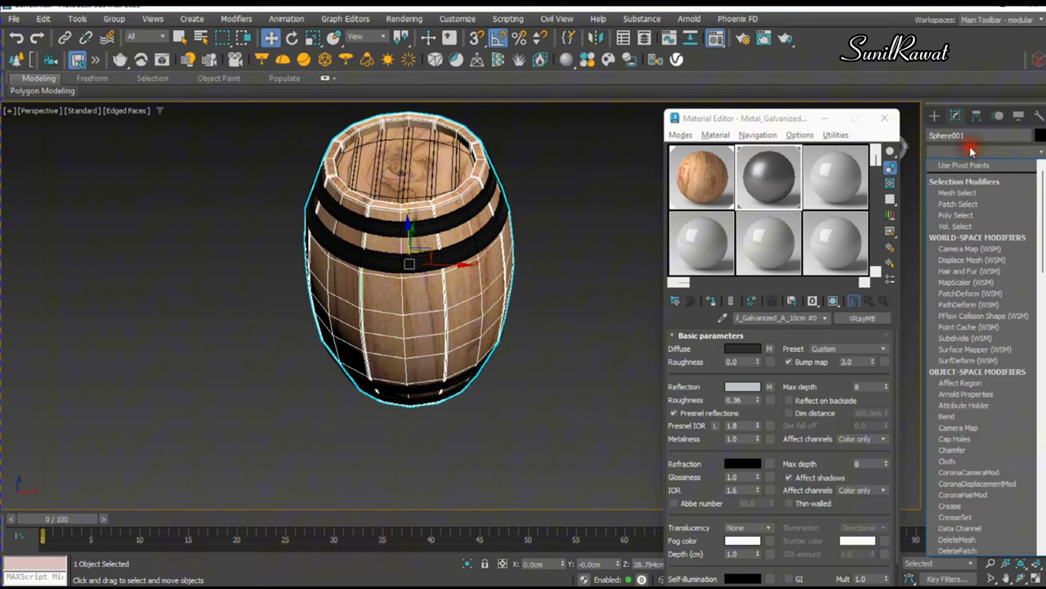
Step: Add TurboSmooth to the barrel body, close the Material Editor and hide Edged Faces
key(t)
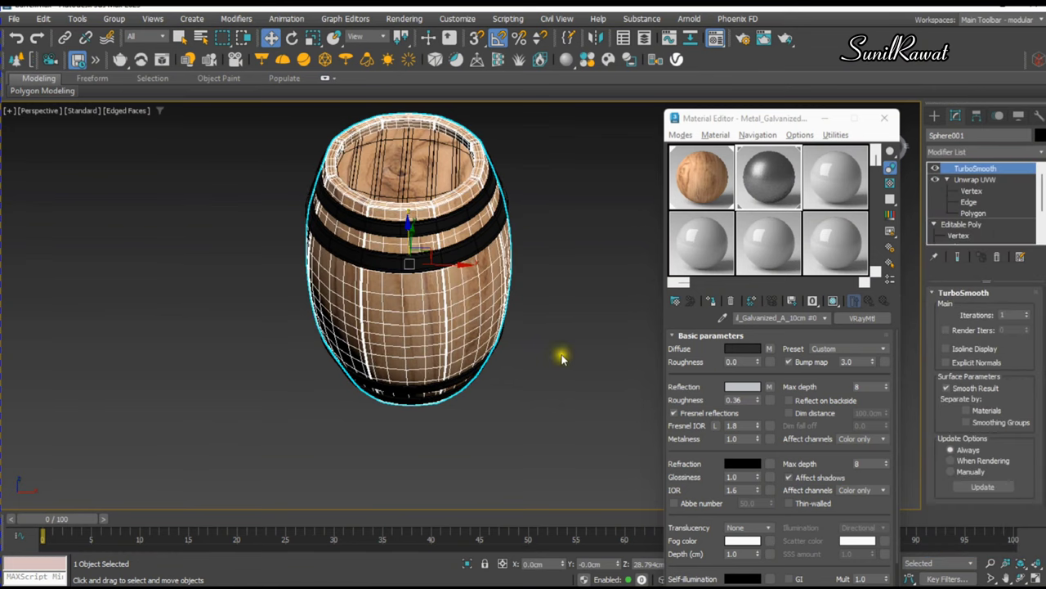
click(563, 359)
key(F4)
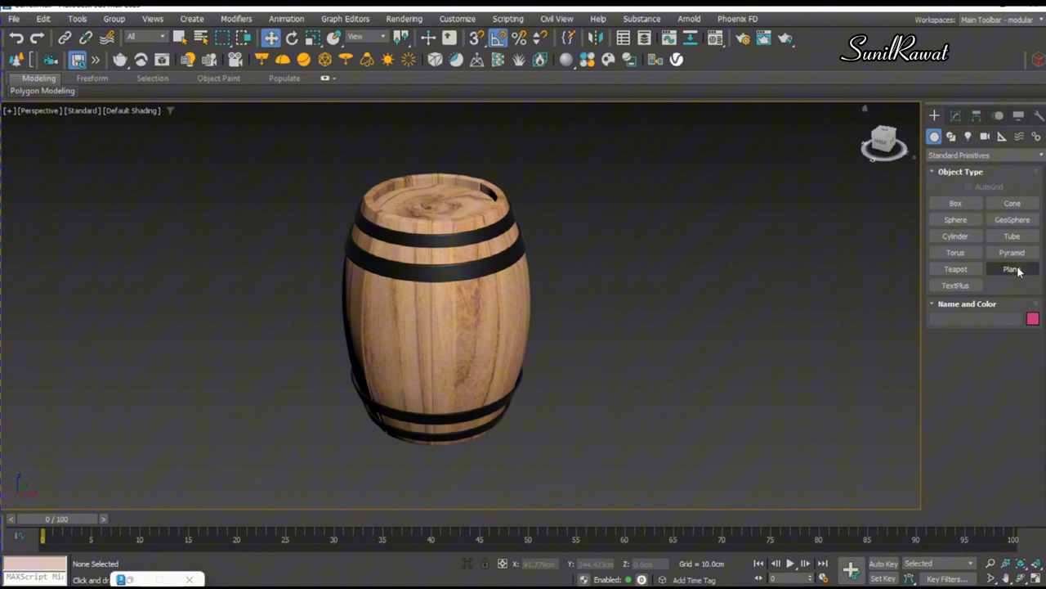
Step: Create a floor plane in the maximized Top view, raise its back vertices into a wall, return to perspective
key(alt+w)
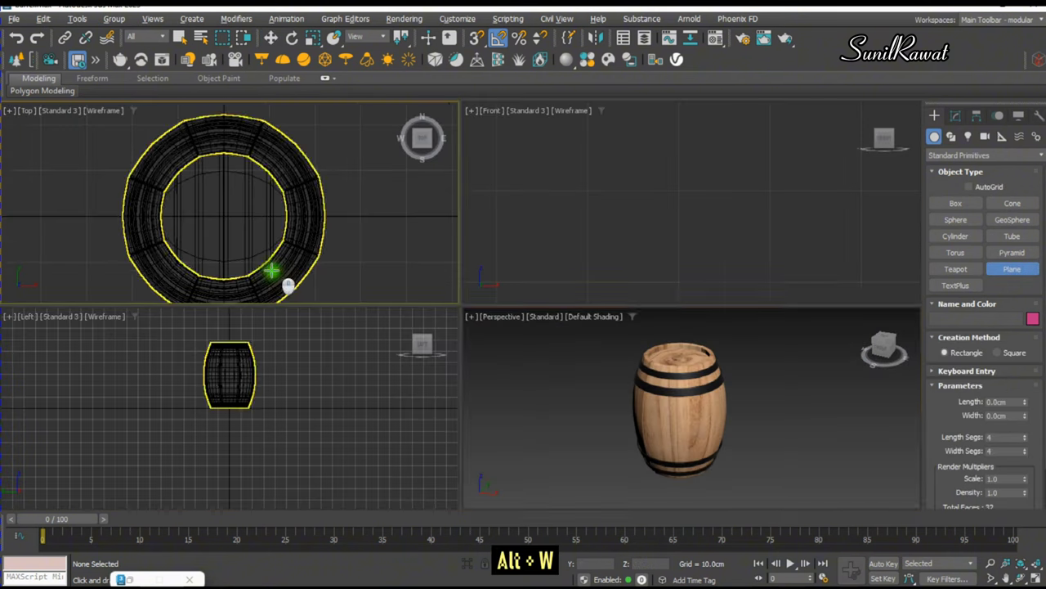
key(alt+w)
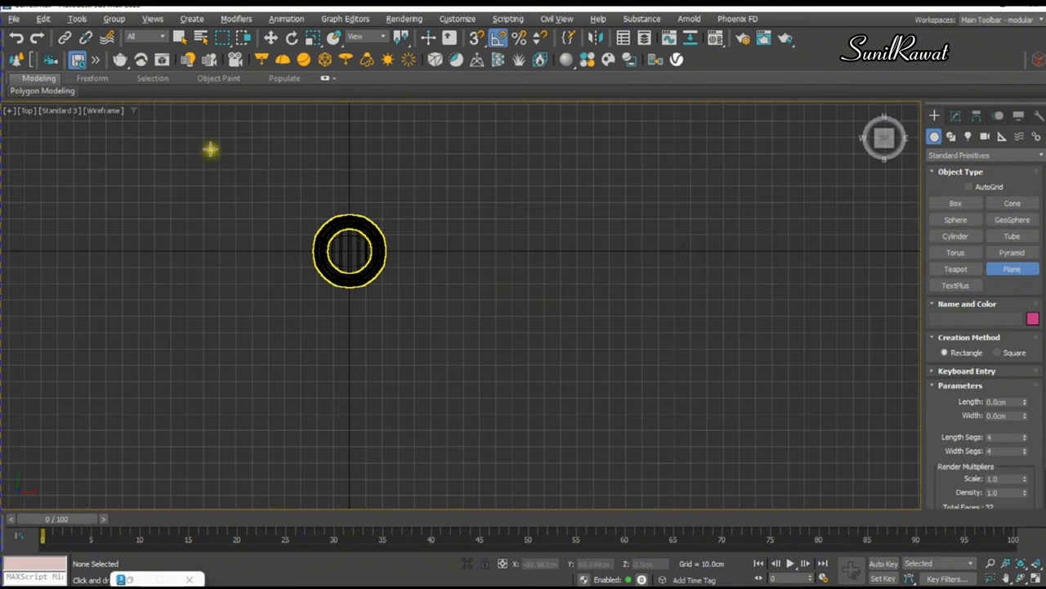
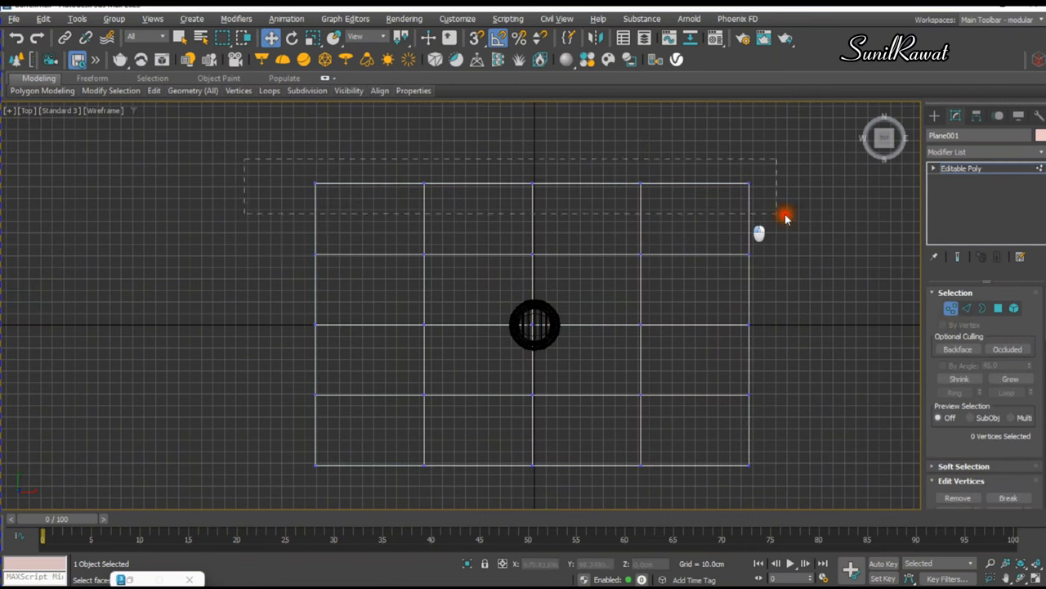
key(alt+w)
key(alt+w)
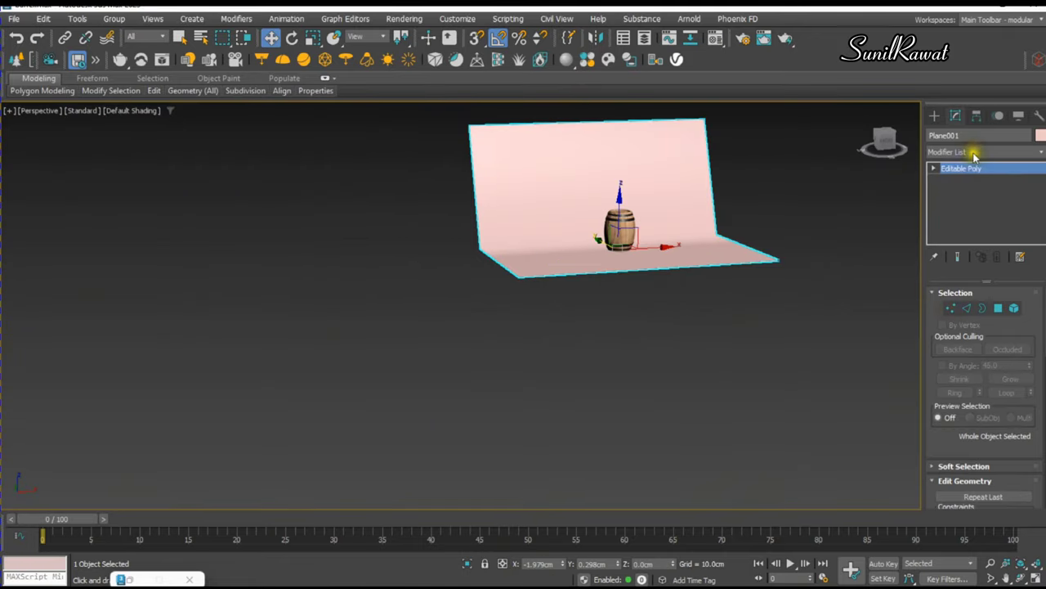
Step: Add TurboSmooth with 2 iterations to the backdrop plane and maximize the Left view
key(t)
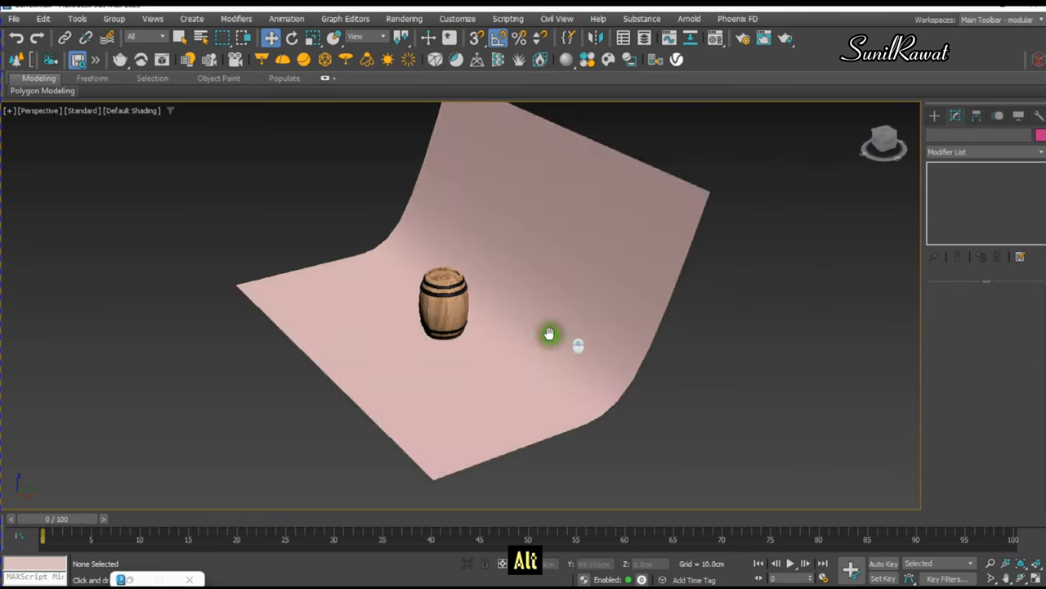
key(alt+w)
key(alt+w)
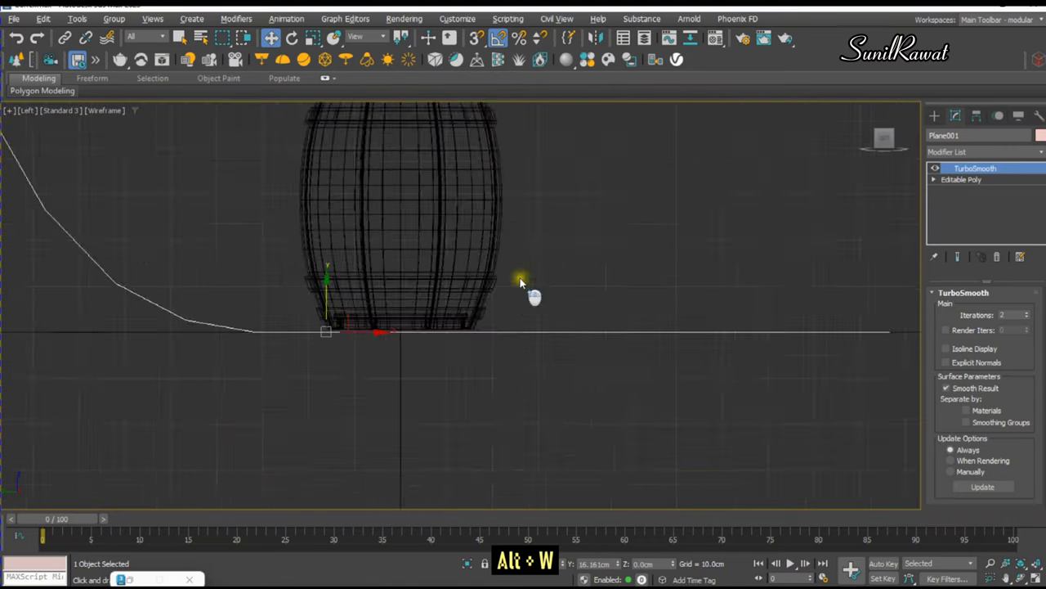
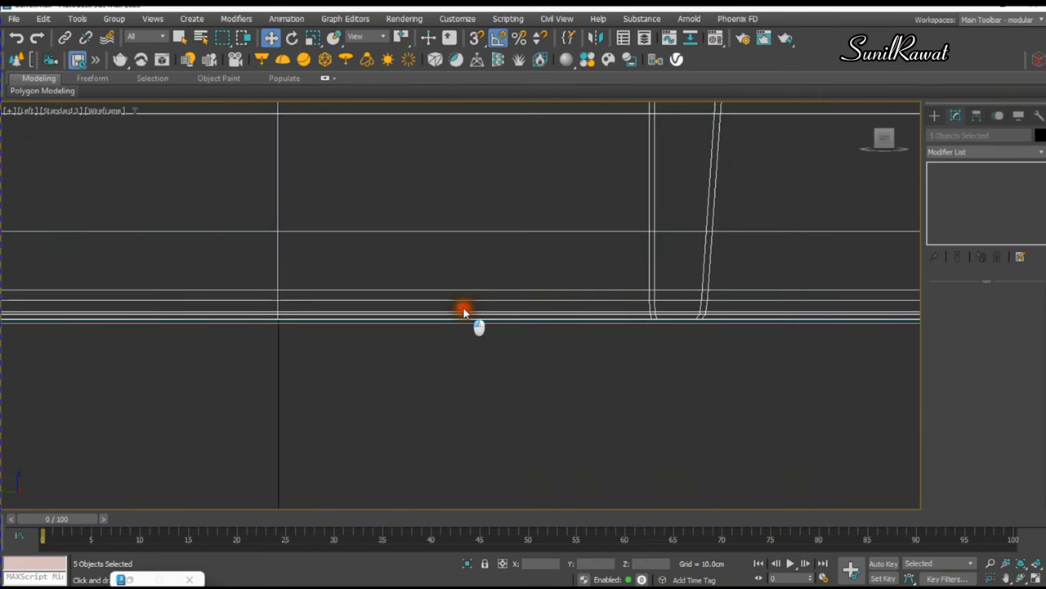
Step: Seat the barrel on the floor in the Left view and frame it in the Perspective viewport
key(alt+w)
key(alt+w)
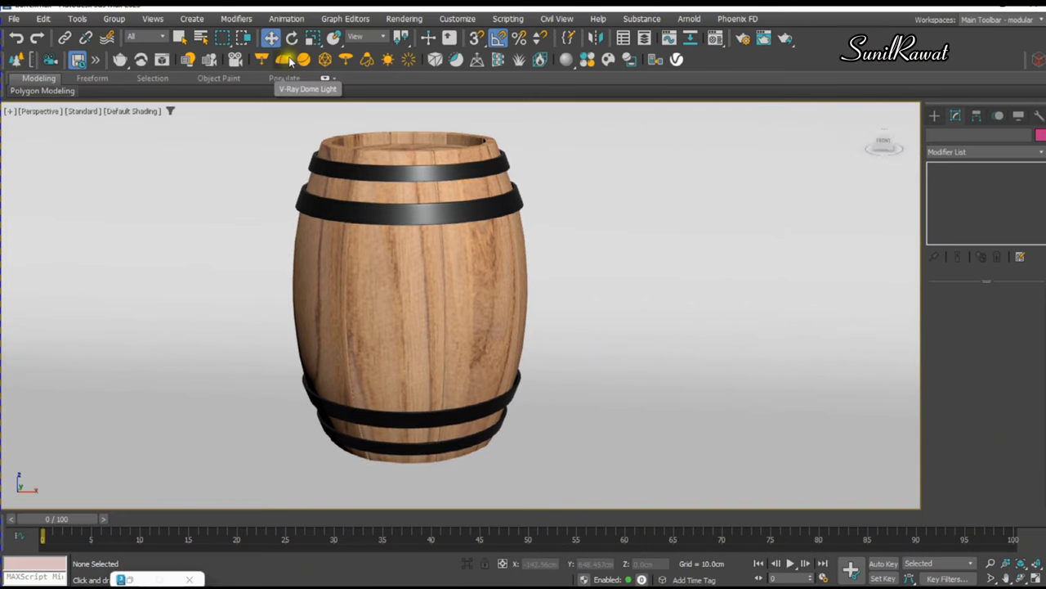
Step: Maximize the Perspective viewport and show the render Safe Frames around the barrel scene
key(alt+w)
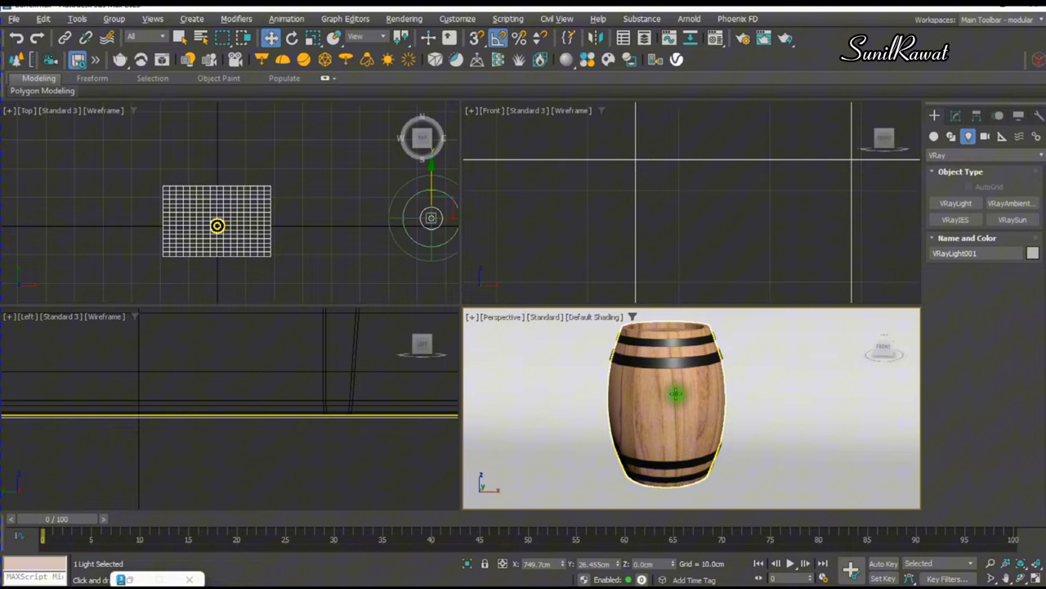
key(alt+w)
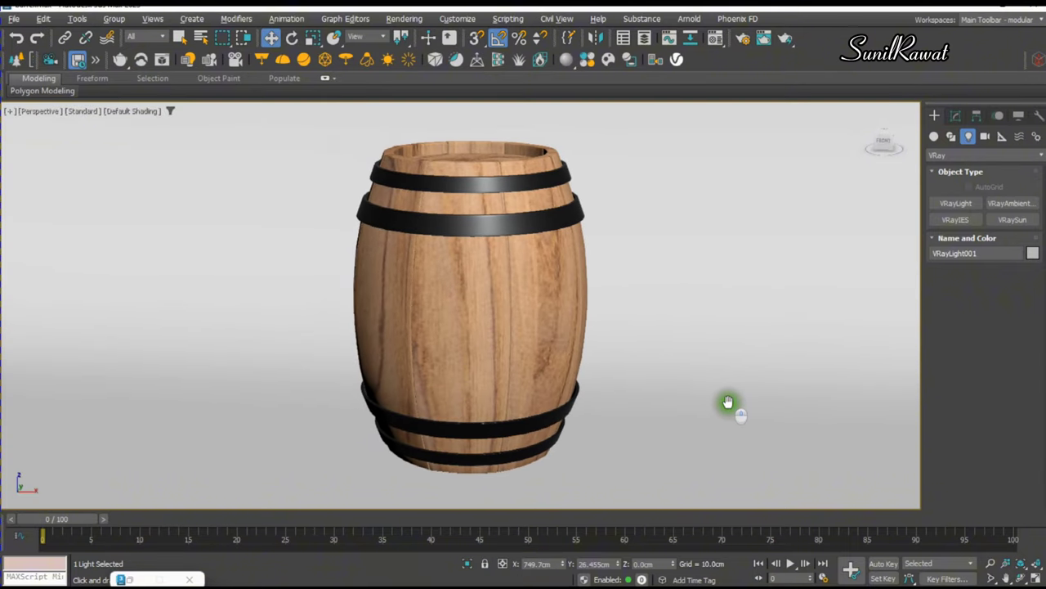
key(shift+f)
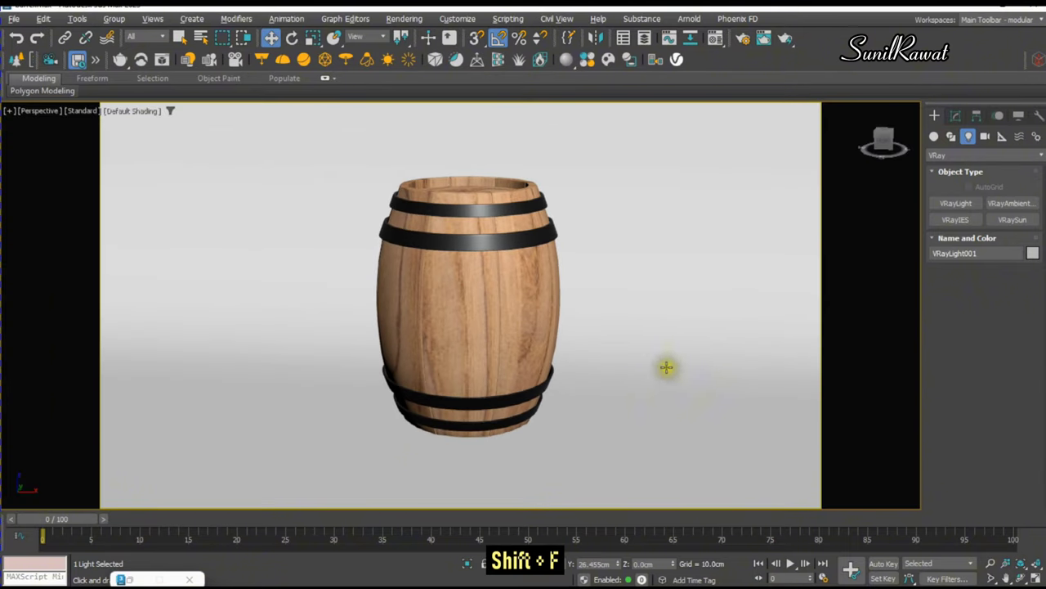